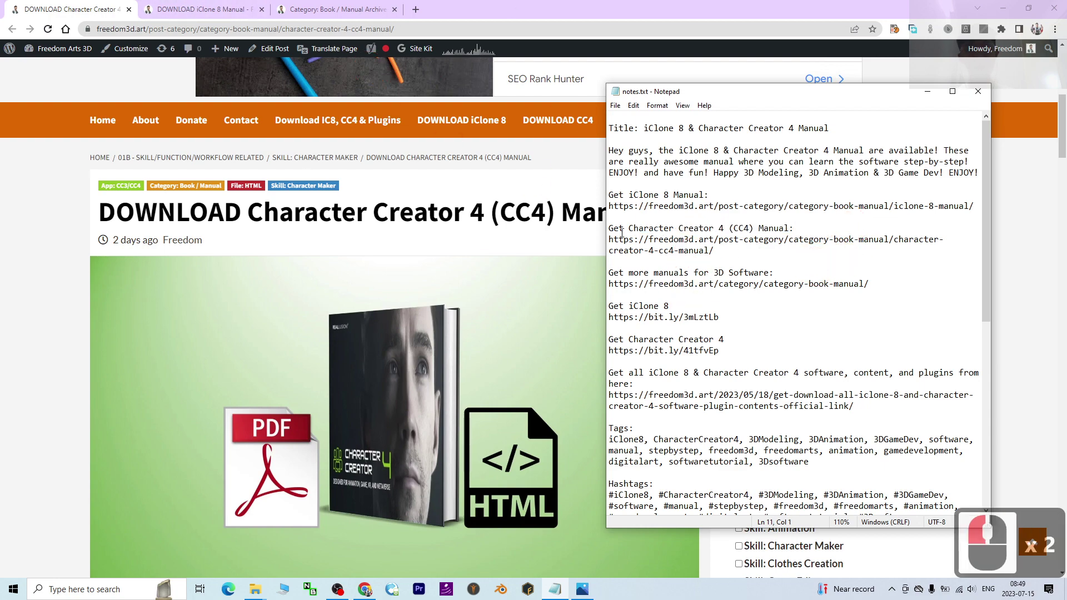
# Put the Notepad notes away to reveal the Character Creator 4 manual download page.
pyautogui.click(120, 3)
pyautogui.scroll(-3)
# Go through the CC4 manual post down to its download links section.
pyautogui.moveTo(456, 283); pyautogui.dragTo(637, 337)
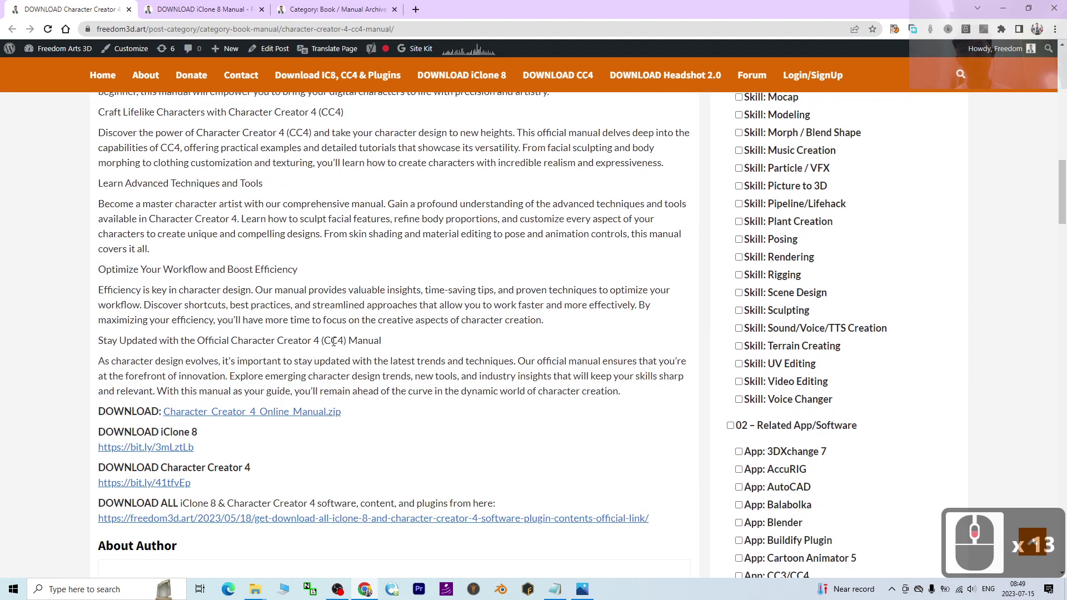
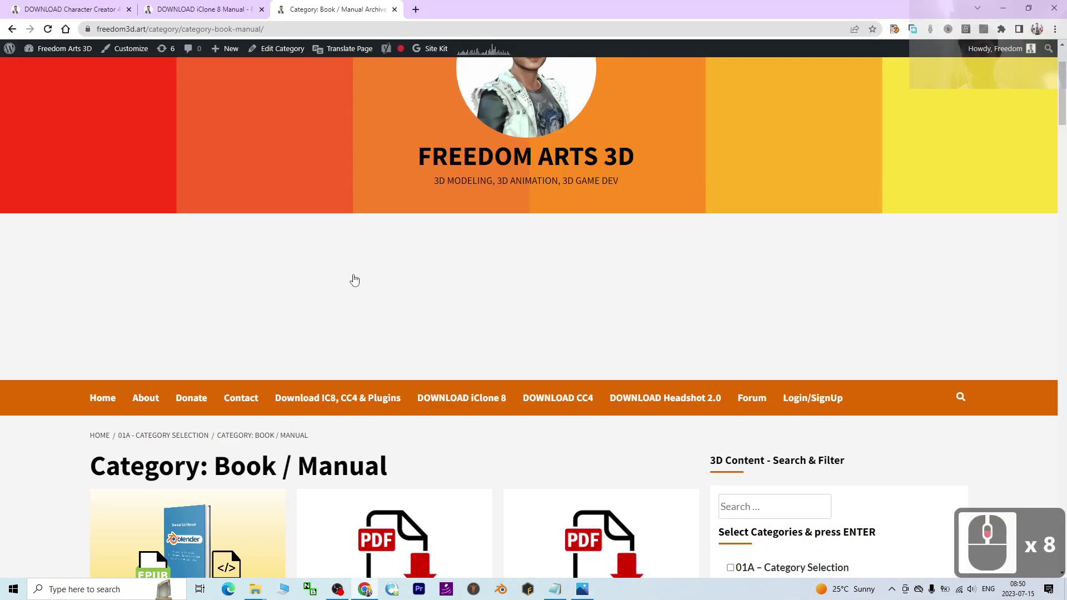
# Browse the Book / Manual category grid and bring up the iClone 8 & CC4 cover image.
pyautogui.middleClick(369, 240)
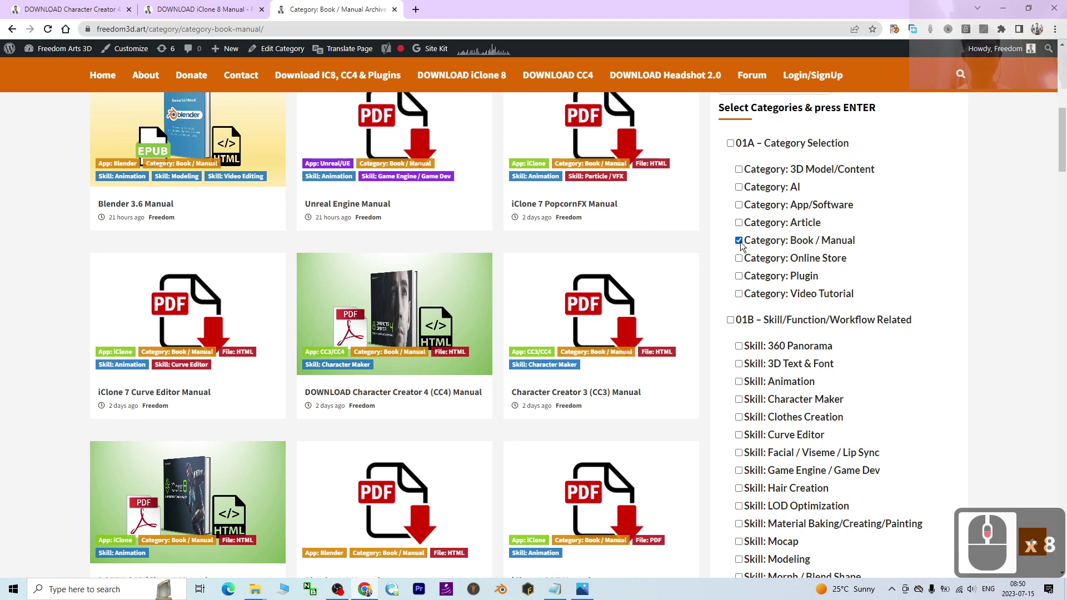
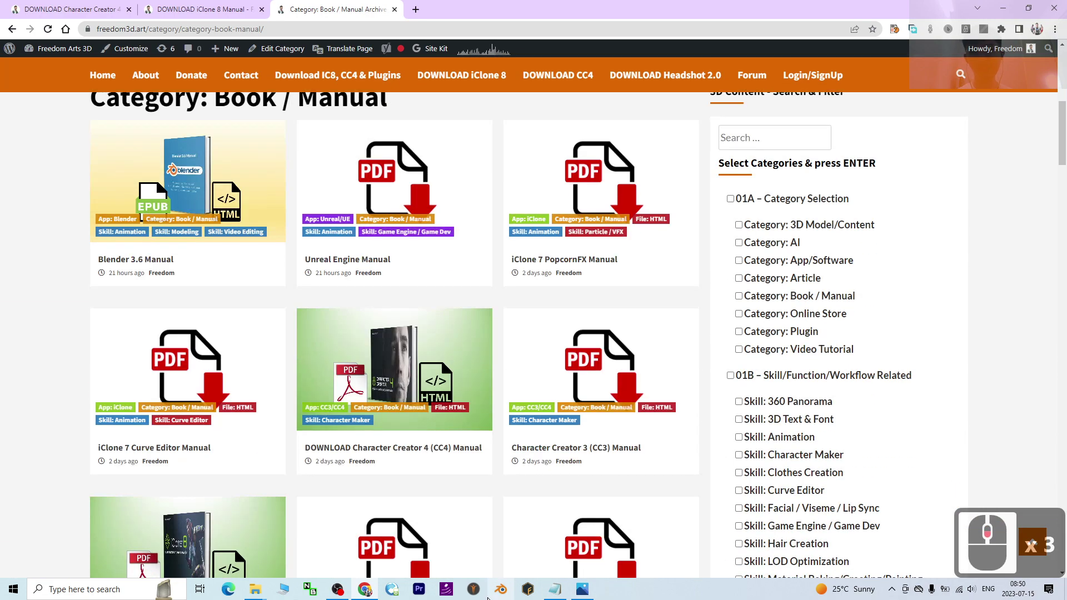
pyautogui.moveTo(369, 240); pyautogui.dragTo(410, 585)
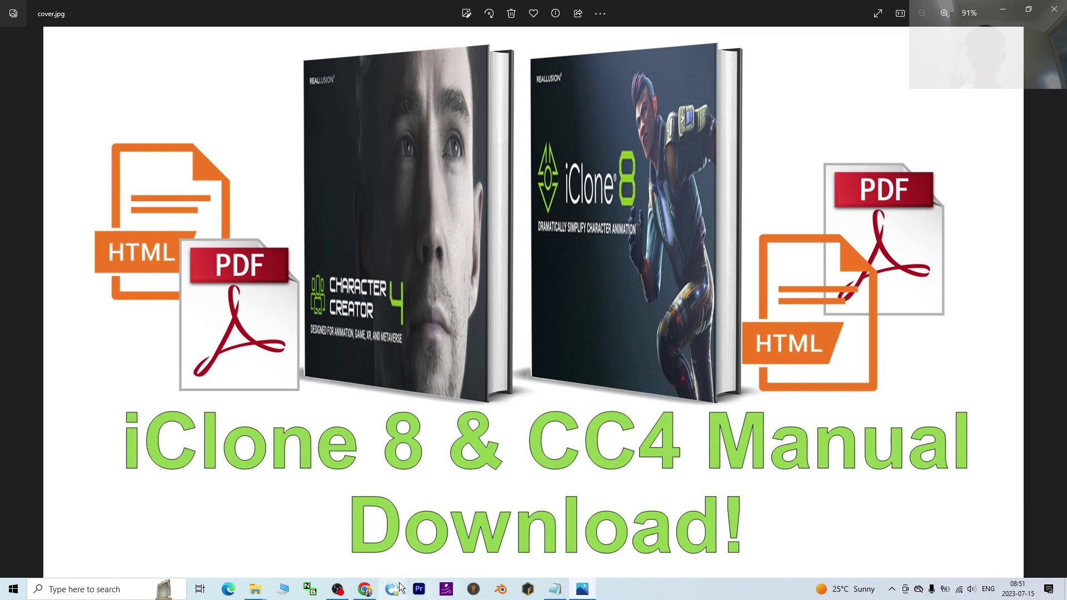